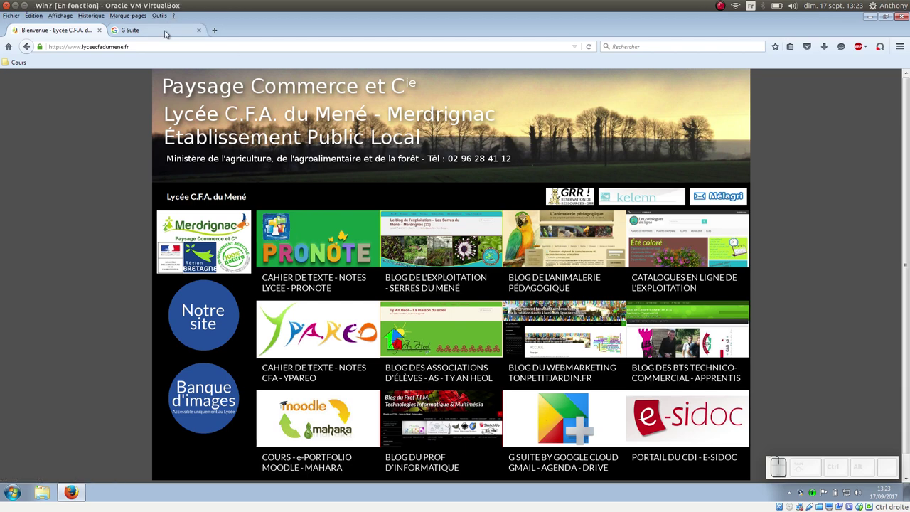
Step: Switch to the G Suite apps tab from the school homepage
{"action": "left_click", "coordinate": [167, 30]}
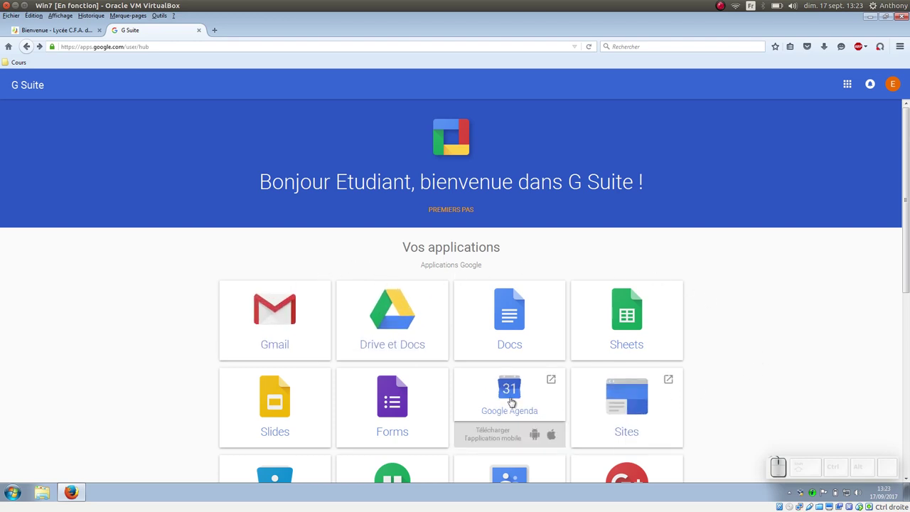
Step: Launch Google Agenda from the apps list, dismiss the what's-new notice and reach the gear settings menu
{"action": "left_click", "coordinate": [512, 402]}
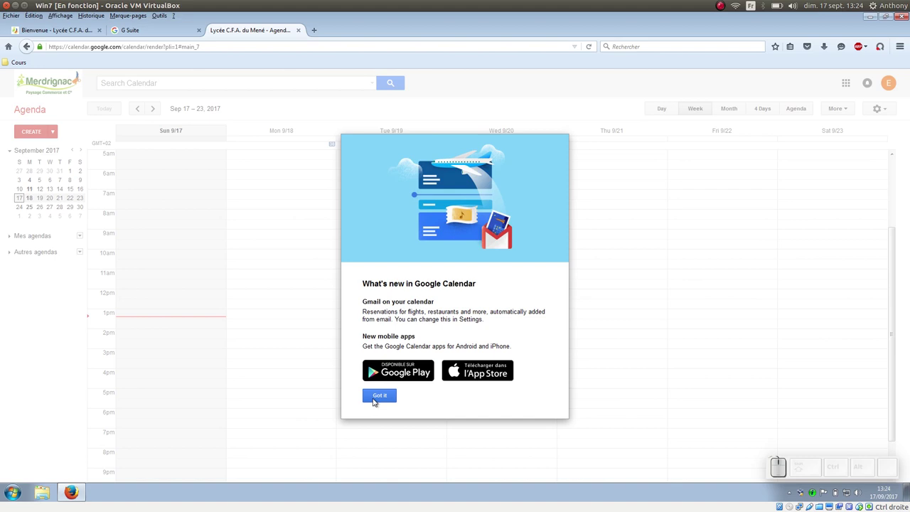
{"action": "left_click", "coordinate": [376, 397]}
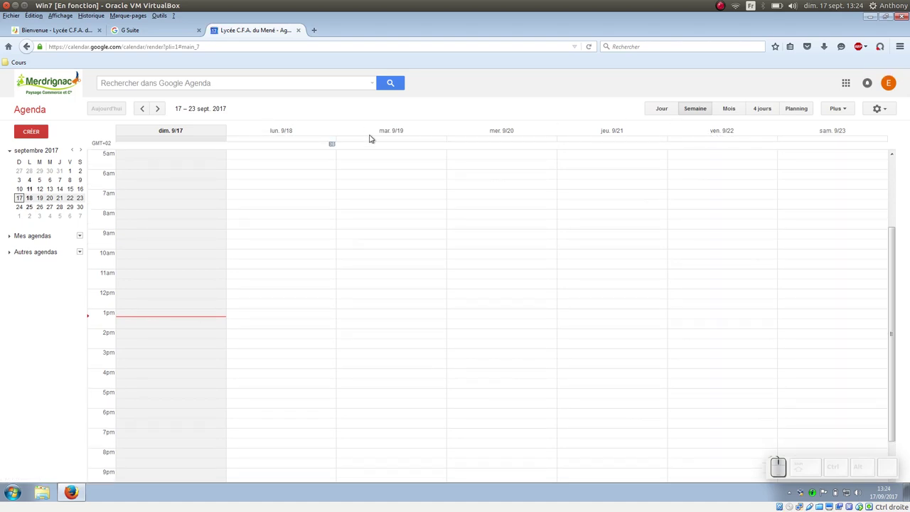
{"action": "left_click", "coordinate": [892, 116]}
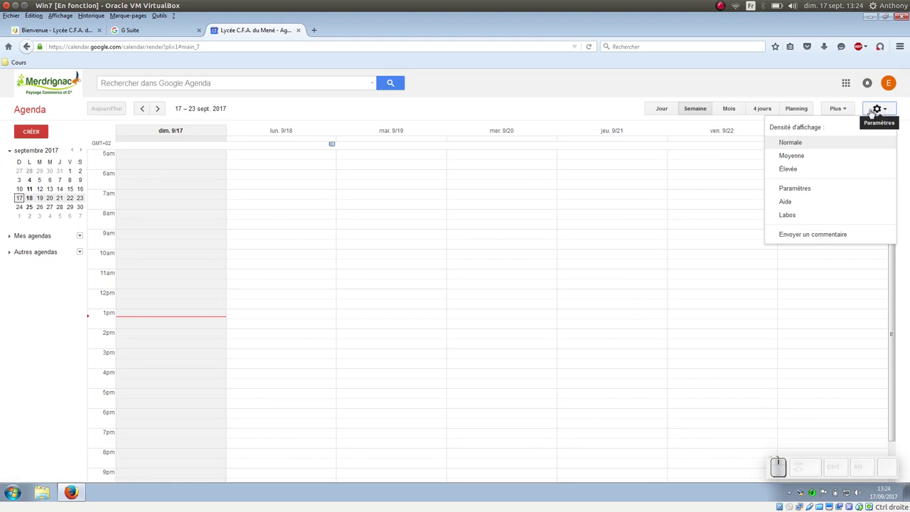
Step: In General settings choose date format 31/12/2017 and 24-hour time format 13:00
{"action": "left_click", "coordinate": [790, 191]}
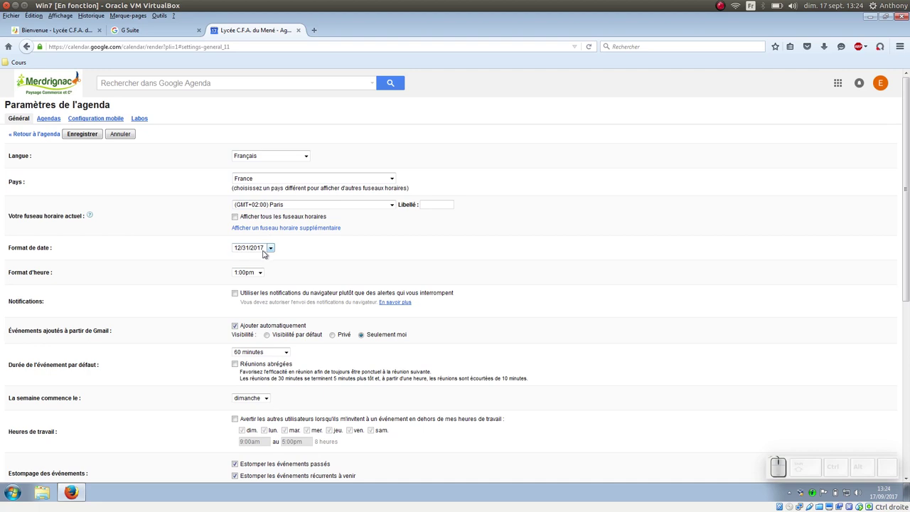
{"action": "left_click", "coordinate": [275, 250]}
{"action": "left_click", "coordinate": [268, 261]}
{"action": "left_click", "coordinate": [285, 245]}
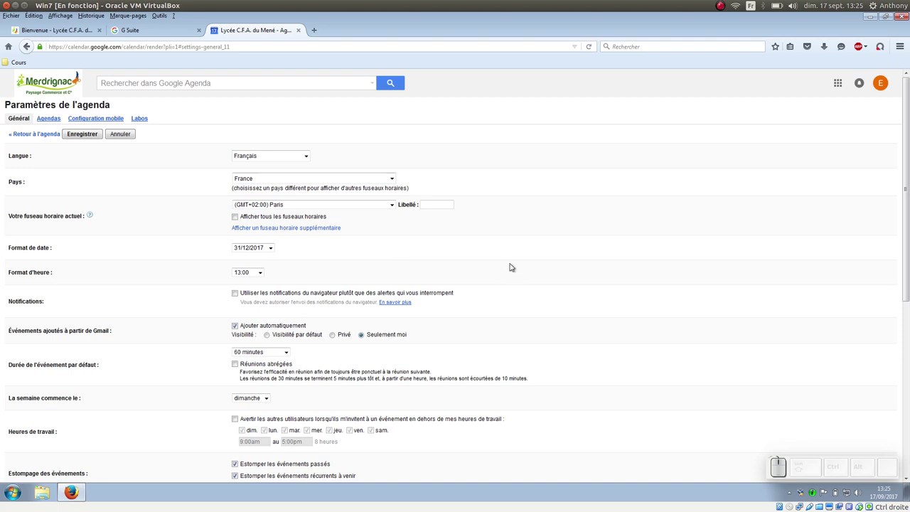
Step: Make weeks start on lundi, switch weather to Celsius and save the settings (Enregistrer)
{"action": "scroll", "scroll_direction": "down", "scroll_amount": 3}
{"action": "scroll", "scroll_direction": "down", "scroll_amount": 3}
{"action": "scroll", "scroll_direction": "down", "scroll_amount": 3}
{"action": "left_click", "coordinate": [271, 307]}
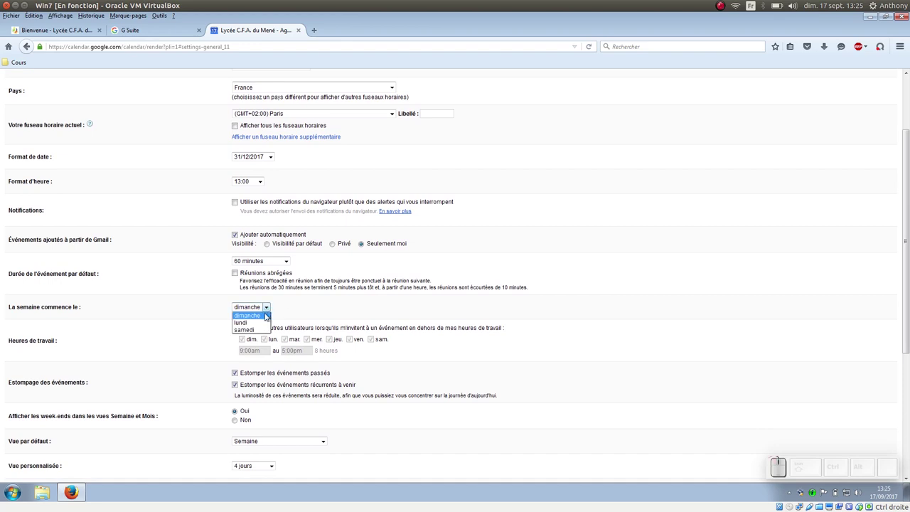
{"action": "left_click", "coordinate": [266, 318]}
{"action": "left_click", "coordinate": [296, 310]}
{"action": "scroll", "scroll_direction": "down", "scroll_amount": 3}
{"action": "scroll", "scroll_direction": "down", "scroll_amount": 3}
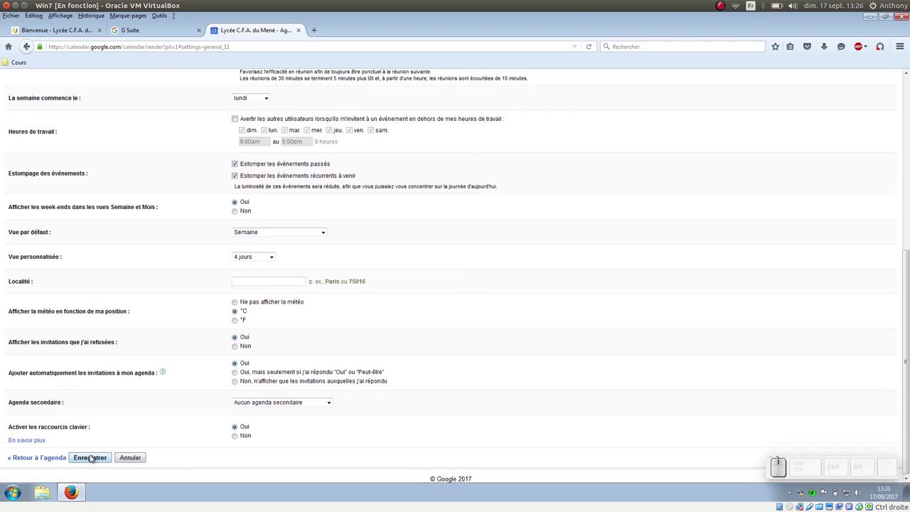
{"action": "left_click", "coordinate": [93, 458]}
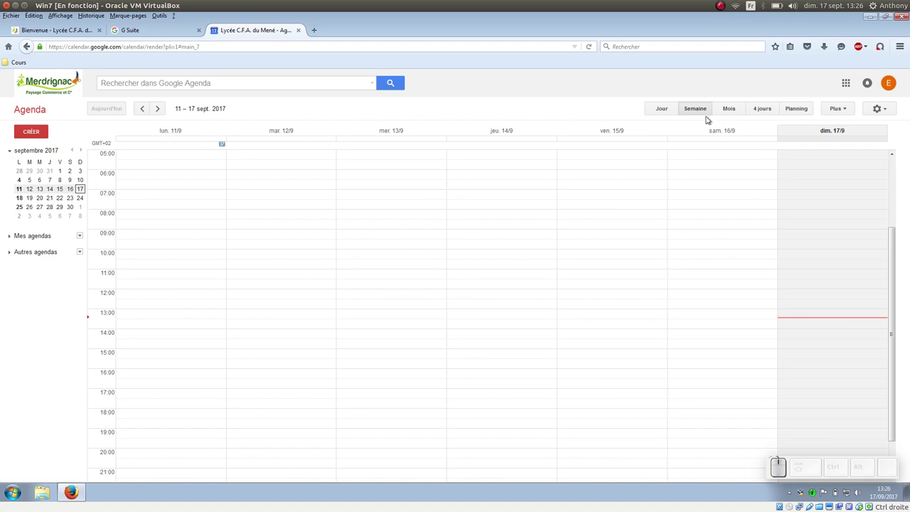
Step: Try the Jour and month views, then return to the Semaine view
{"action": "left_click", "coordinate": [730, 110]}
{"action": "left_click", "coordinate": [670, 110]}
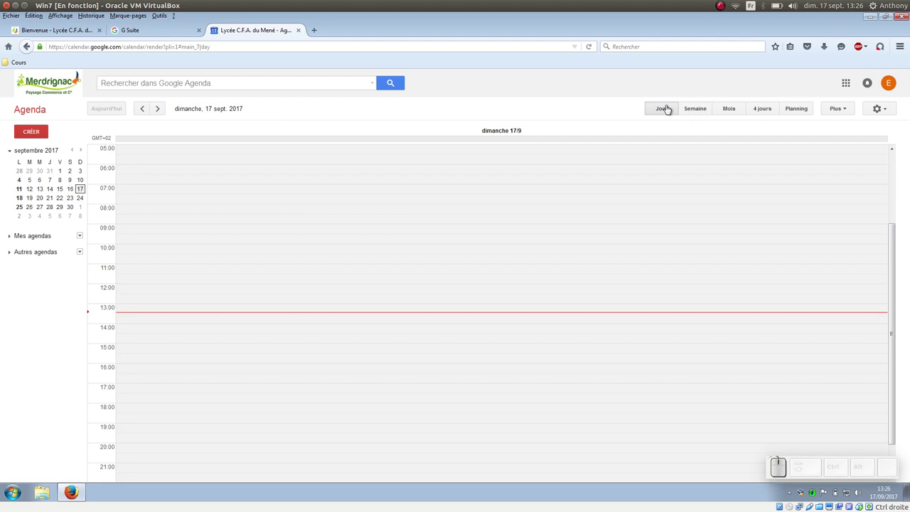
{"action": "left_click", "coordinate": [707, 109]}
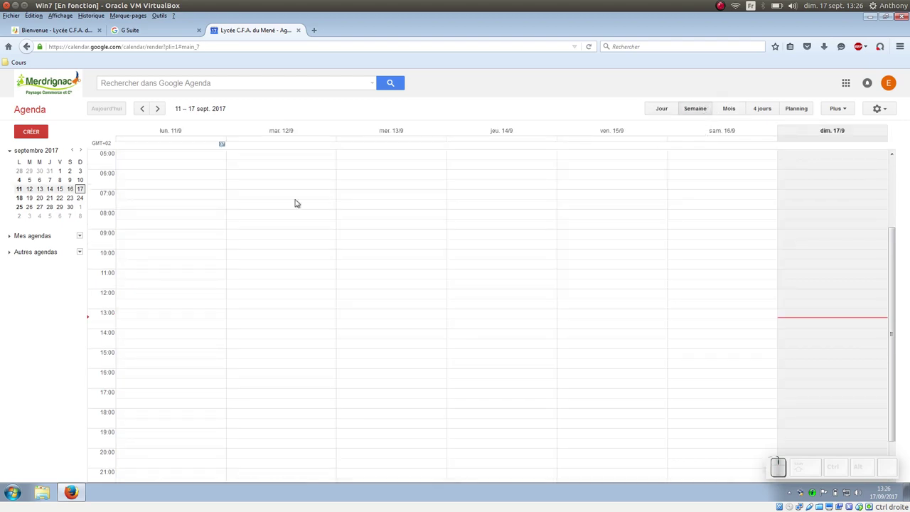
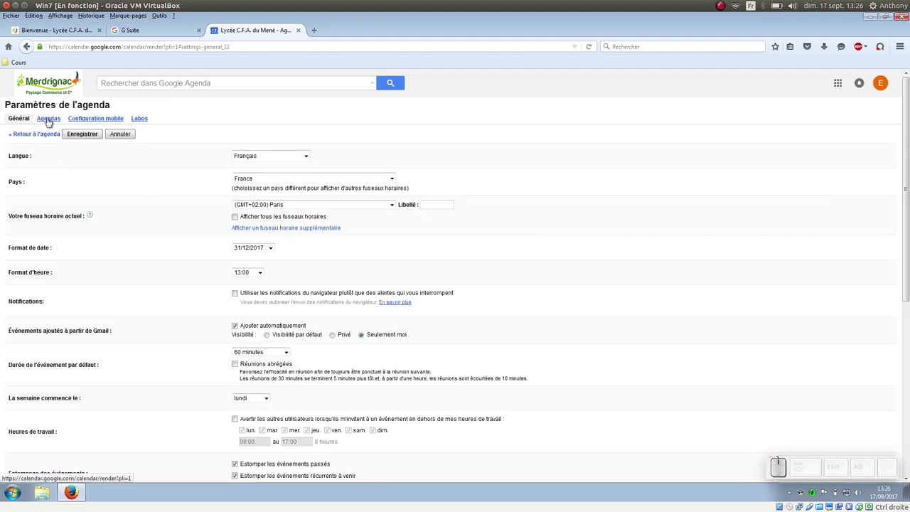
Step: In the Agendas list uncheck 'Partager cet agenda avec d'autres personnes' for the main calendar, save, and return to the calendar
{"action": "left_click", "coordinate": [50, 122]}
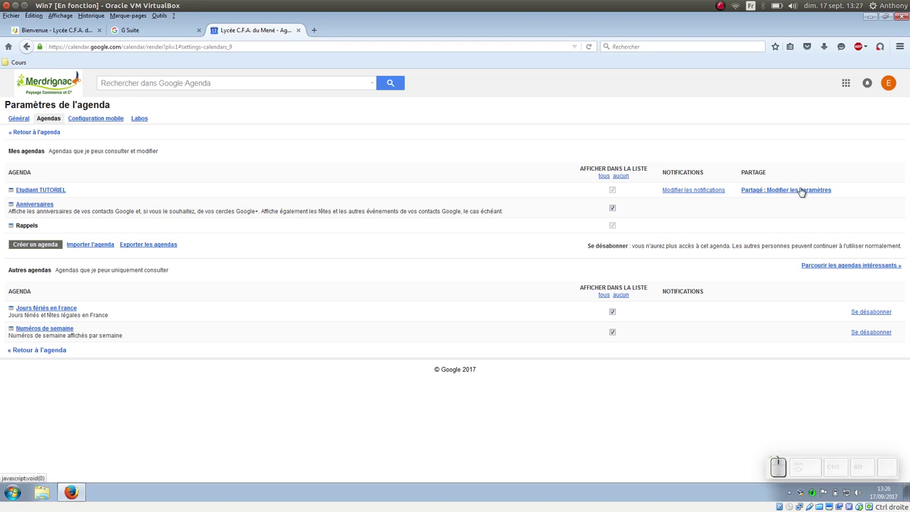
{"action": "left_click", "coordinate": [803, 192]}
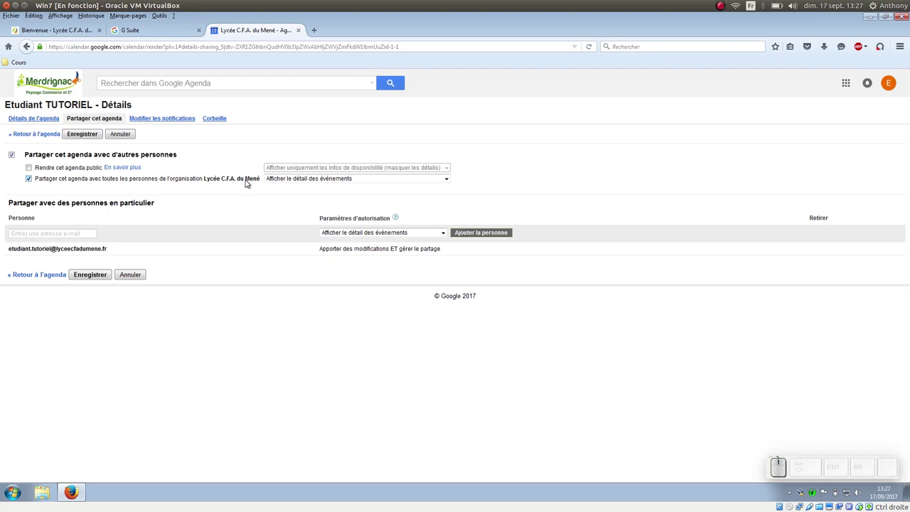
{"action": "left_click", "coordinate": [35, 175]}
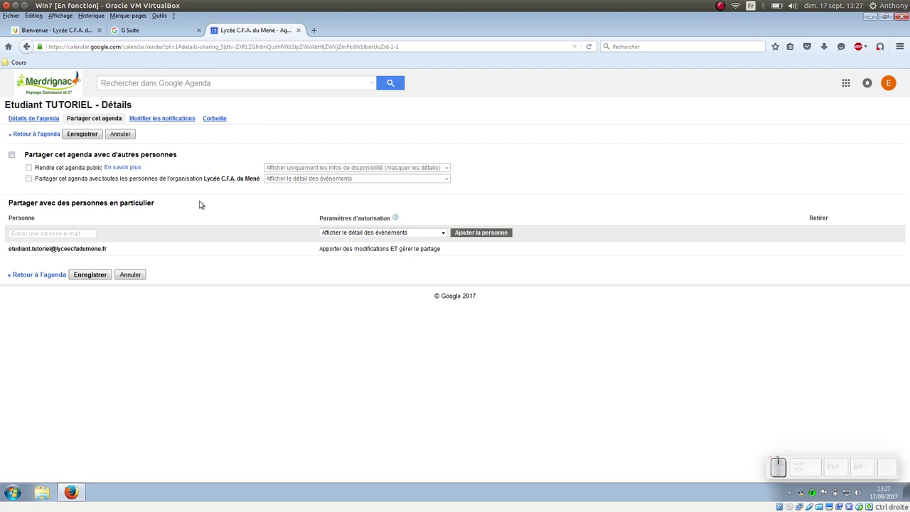
{"action": "left_click", "coordinate": [91, 135]}
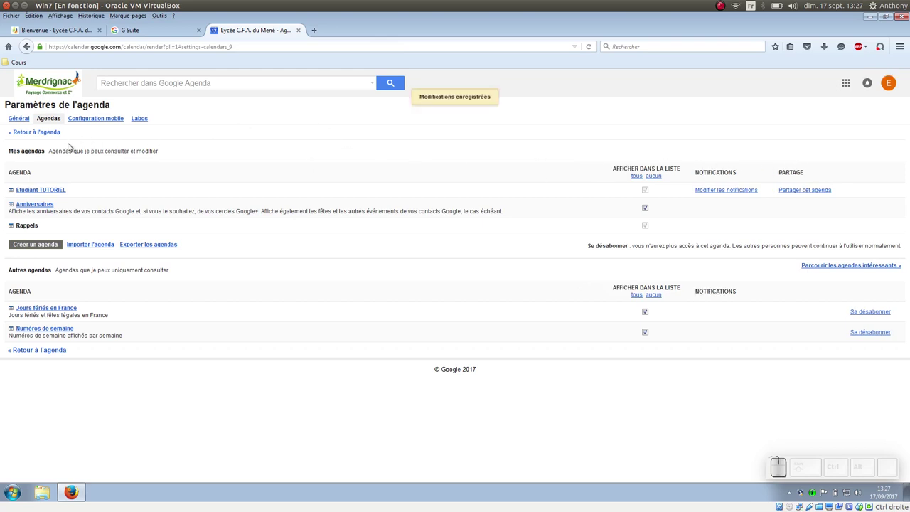
{"action": "left_click", "coordinate": [25, 120]}
Step: Start a quick-create event at Wednesday 13/9 10:00 and enter the title 'CAP1 Flo - Informatique'
{"action": "left_click", "coordinate": [31, 137]}
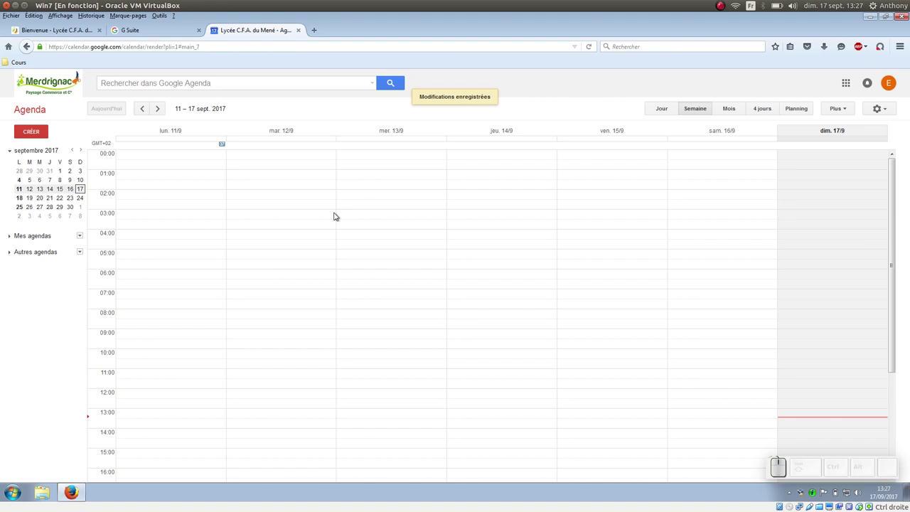
{"action": "scroll", "scroll_direction": "down", "scroll_amount": 3}
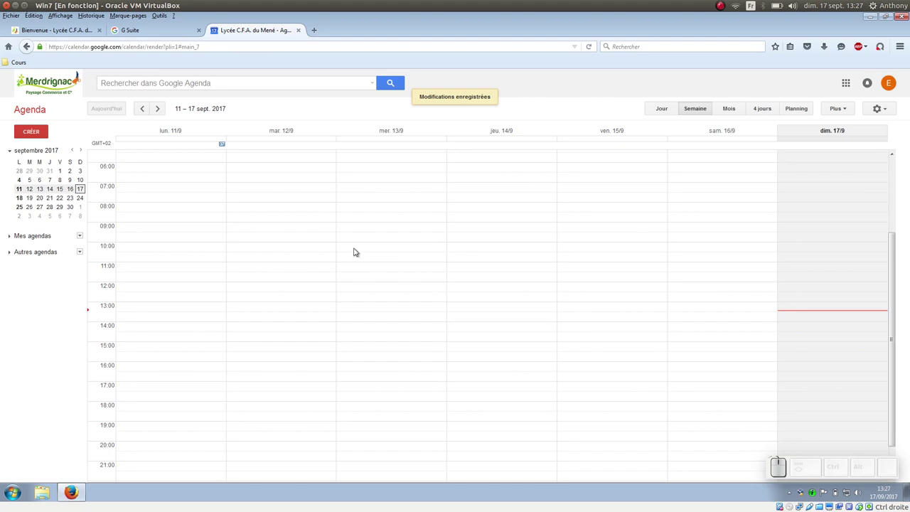
{"action": "left_click", "coordinate": [356, 247]}
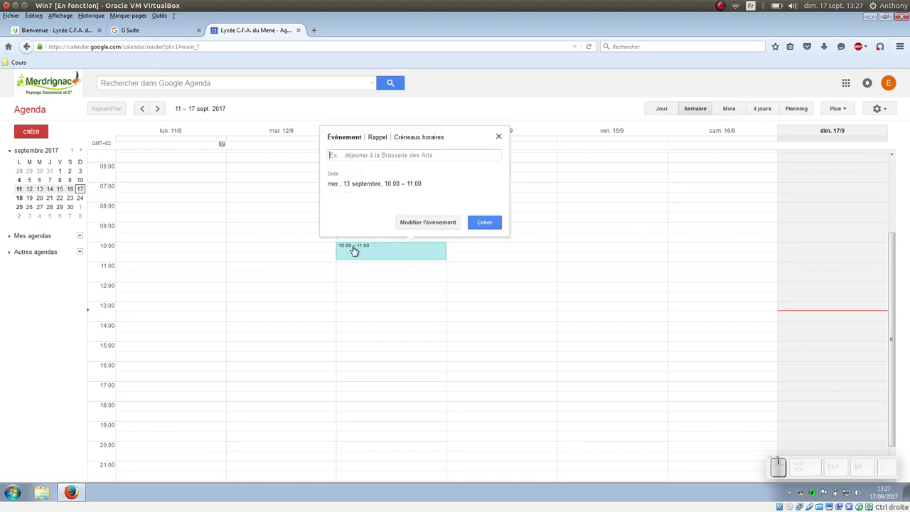
{"action": "key", "text": "KP_1"}
{"action": "key", "text": "space"}
{"action": "key", "text": "shift+f"}
{"action": "key", "text": "shift+l"}
{"action": "key", "text": "o"}
{"action": "key", "text": "space"}
{"action": "key", "text": "-"}
{"action": "key", "text": "space"}
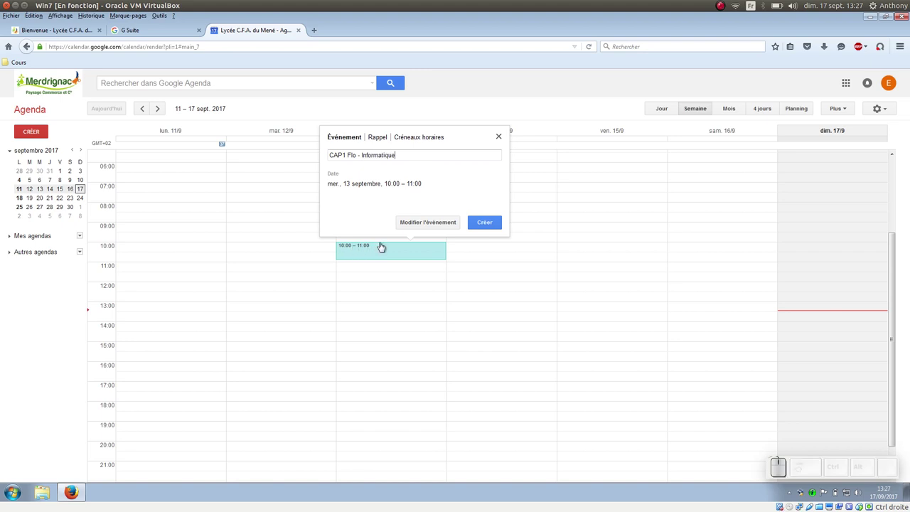
Step: In full event details set 10:10–11:05, location 'Salle info 2' and a pink colour
{"action": "left_click", "coordinate": [431, 223]}
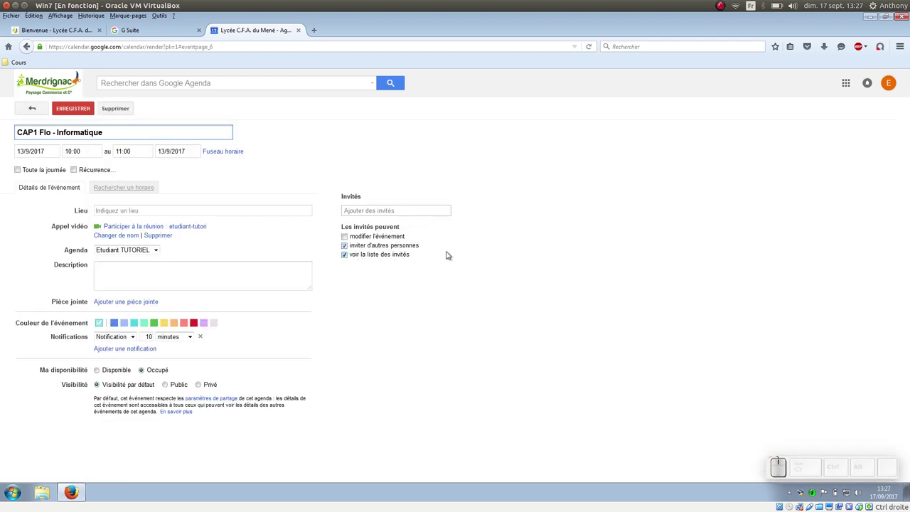
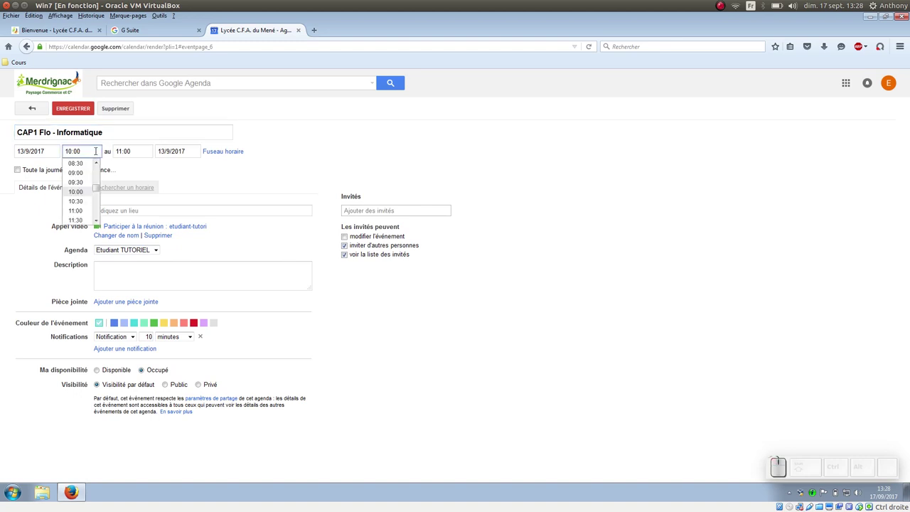
{"action": "key", "text": "BackSpace"}
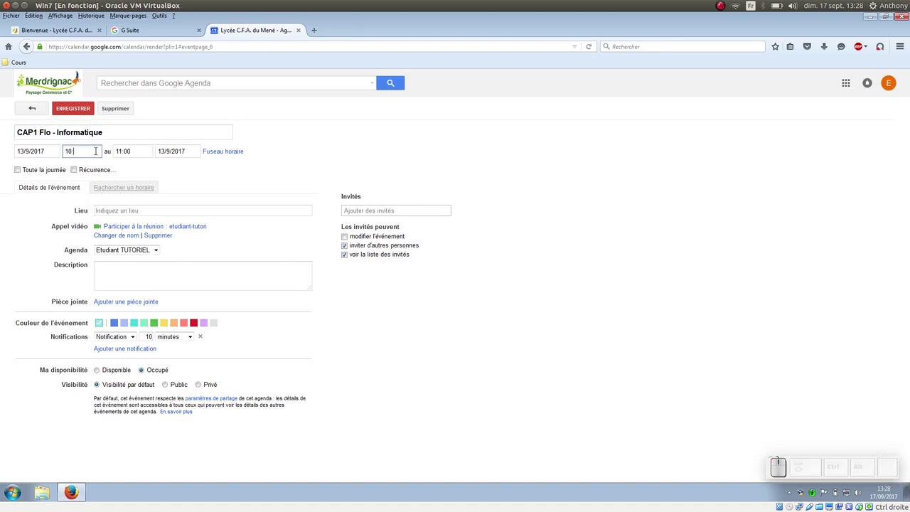
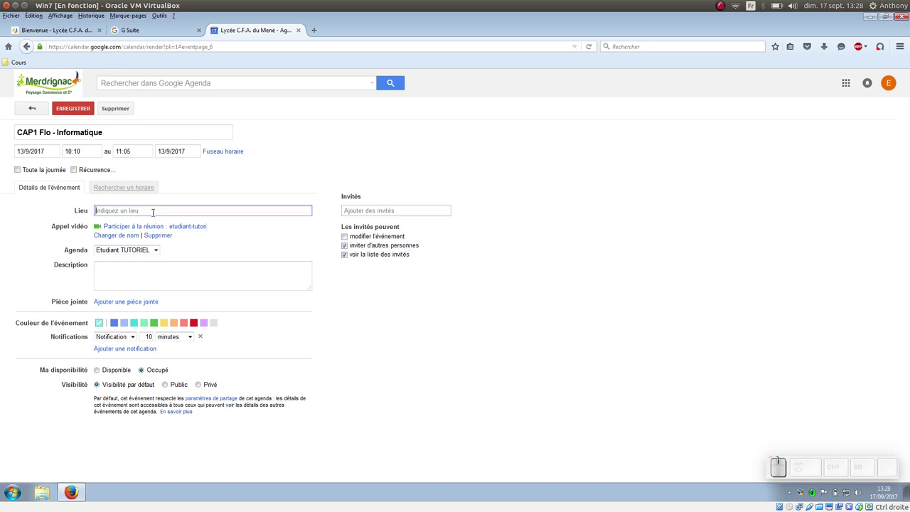
{"action": "key", "text": "shift+space"}
{"action": "key", "text": "shift+space"}
{"action": "key", "text": "shift+2"}
{"action": "left_click", "coordinate": [395, 325]}
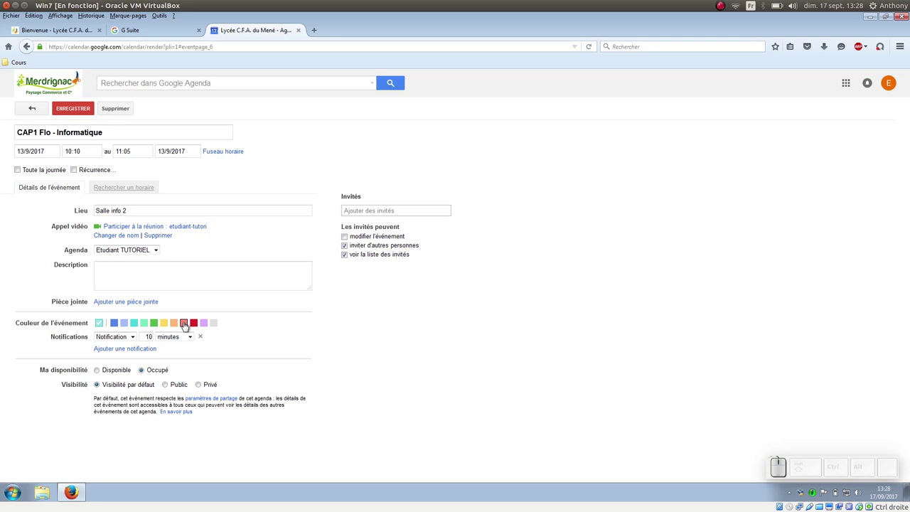
{"action": "left_click", "coordinate": [186, 327]}
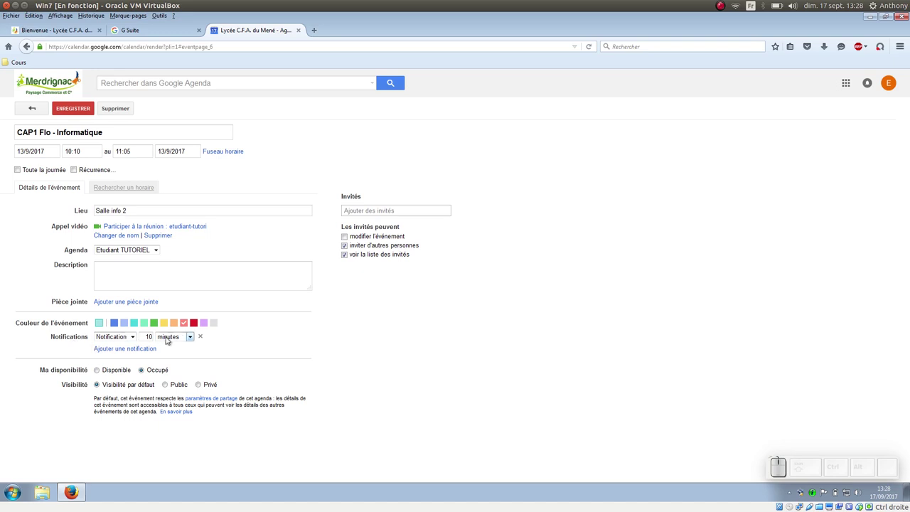
Step: Change the notification to an E-mail reminder 1 day before
{"action": "left_click", "coordinate": [203, 342]}
{"action": "left_click", "coordinate": [152, 348]}
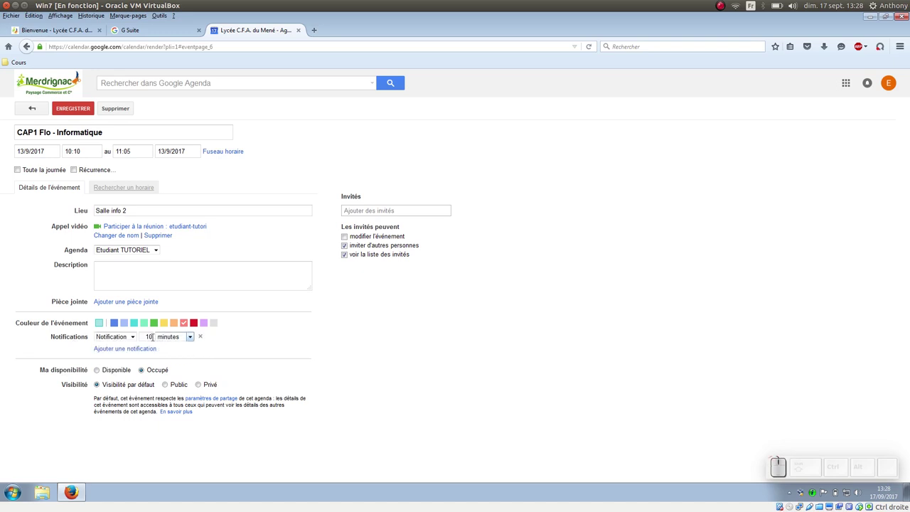
{"action": "left_click", "coordinate": [134, 336]}
{"action": "left_click", "coordinate": [132, 346]}
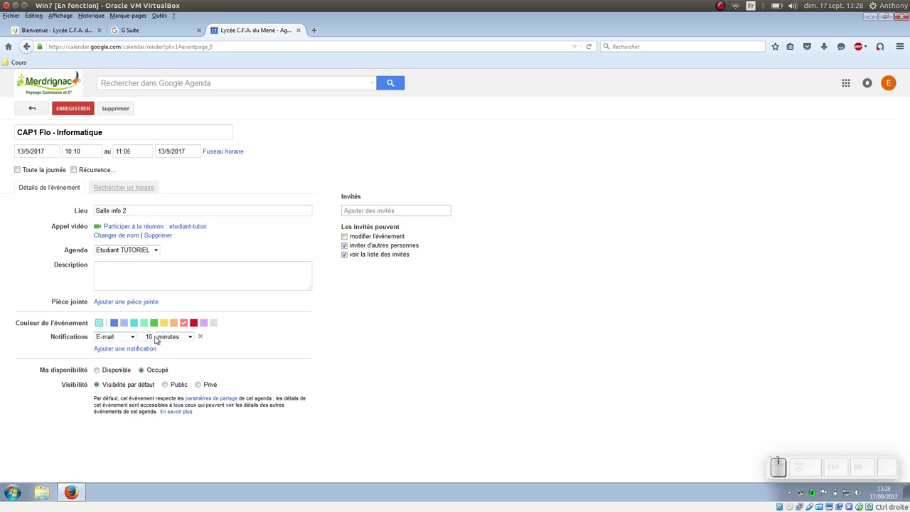
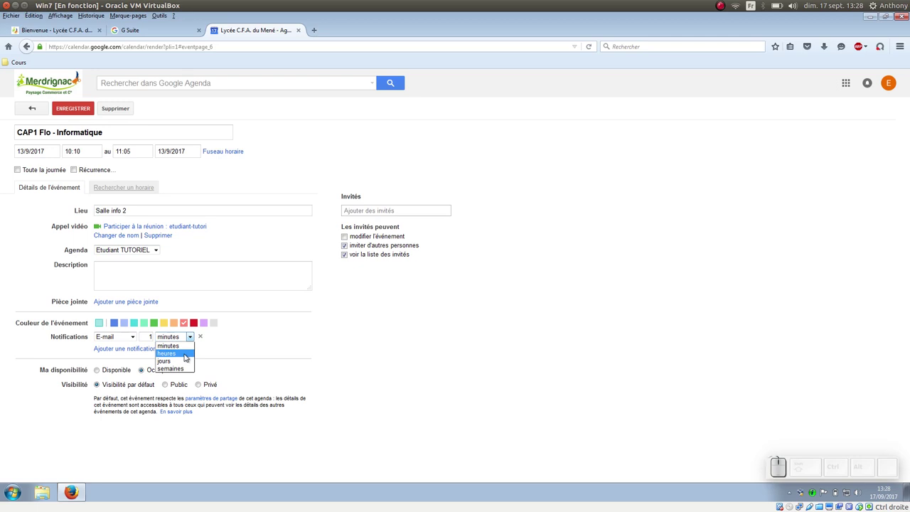
{"action": "left_click", "coordinate": [187, 360]}
{"action": "left_click", "coordinate": [214, 347]}
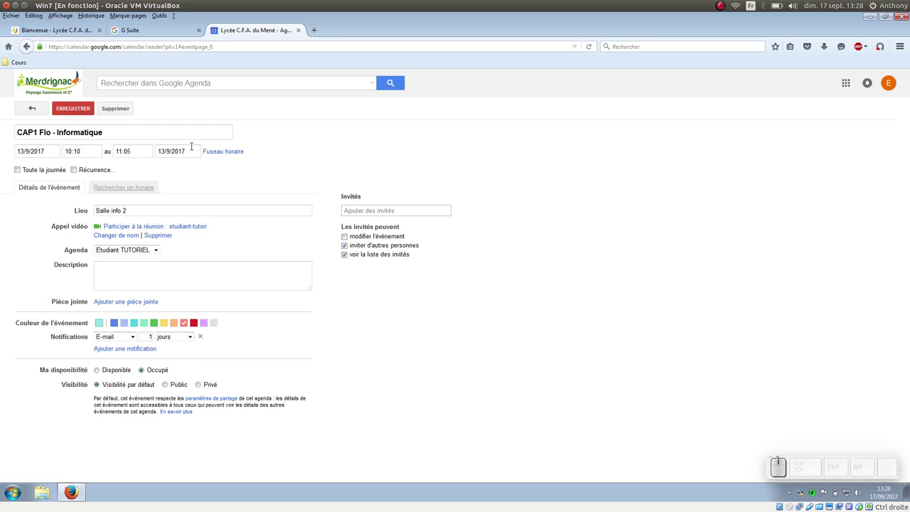
Step: Set Récurrence to 'Toutes les semaines' ending Le 01/07/2018 and confirm with OK
{"action": "left_click", "coordinate": [78, 168]}
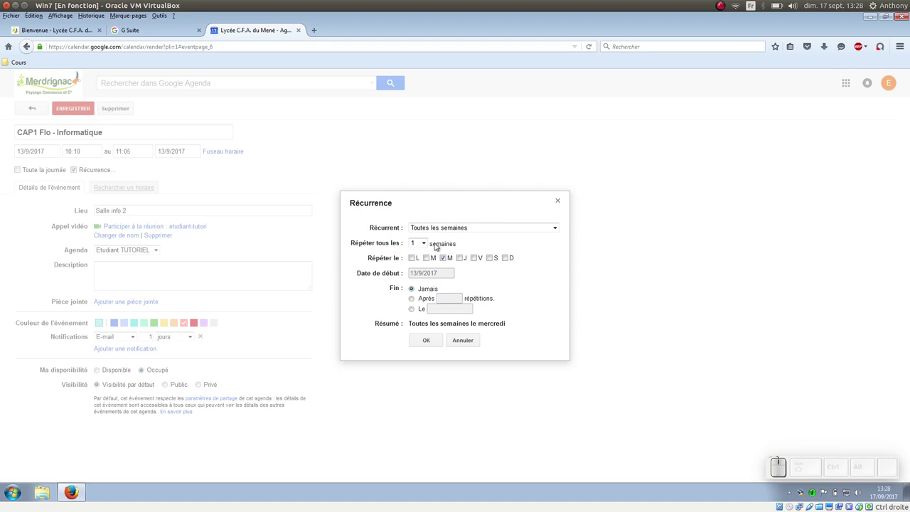
{"action": "left_click", "coordinate": [415, 309]}
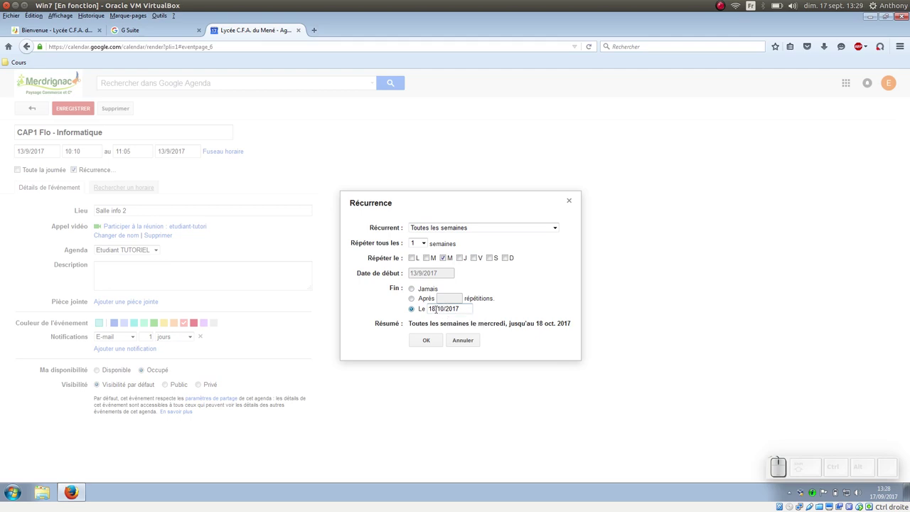
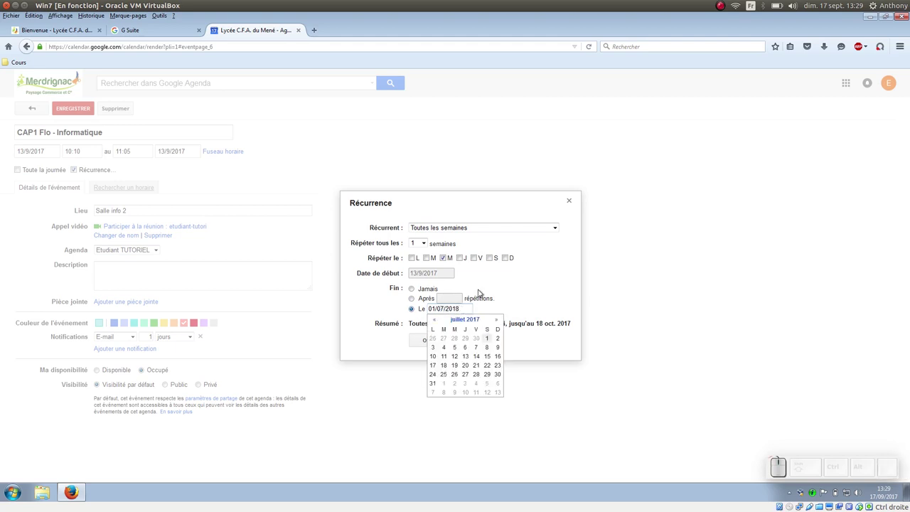
{"action": "left_click", "coordinate": [531, 276]}
{"action": "left_click", "coordinate": [436, 345]}
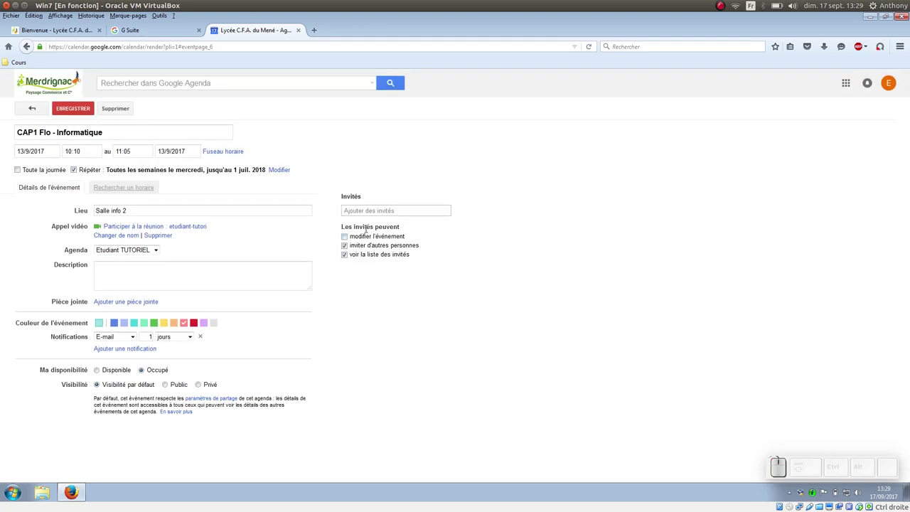
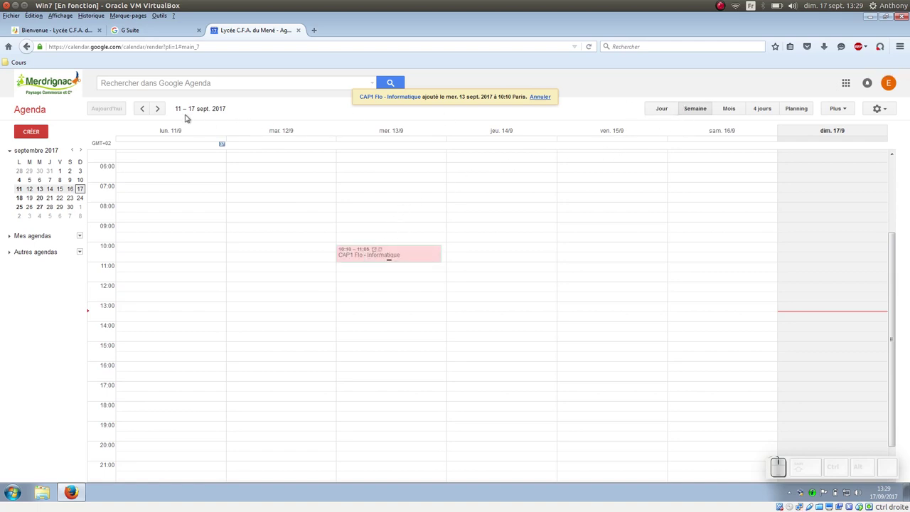
Step: Advance week by week to reach 23–29 oct. 2017
{"action": "left_click", "coordinate": [160, 112]}
{"action": "left_click", "coordinate": [160, 111]}
{"action": "left_click", "coordinate": [160, 112]}
{"action": "left_click", "coordinate": [160, 111]}
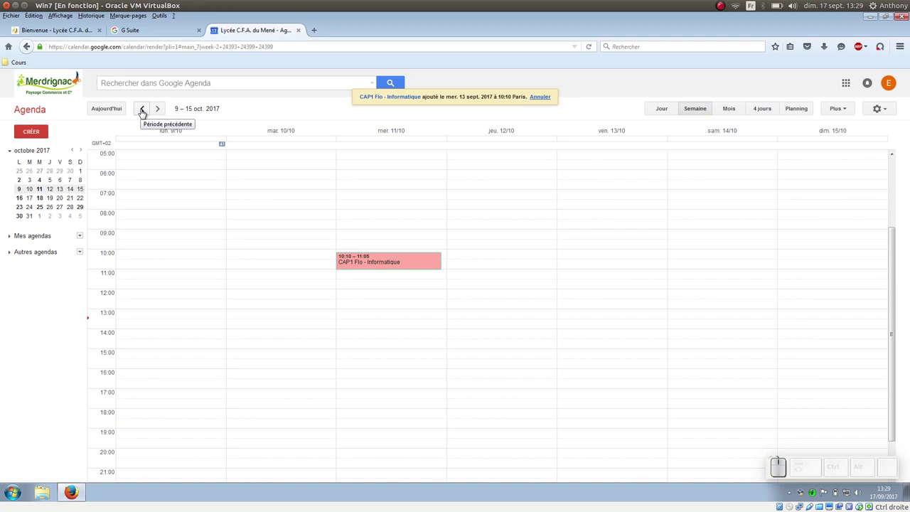
{"action": "left_click", "coordinate": [160, 111]}
{"action": "left_click", "coordinate": [160, 111]}
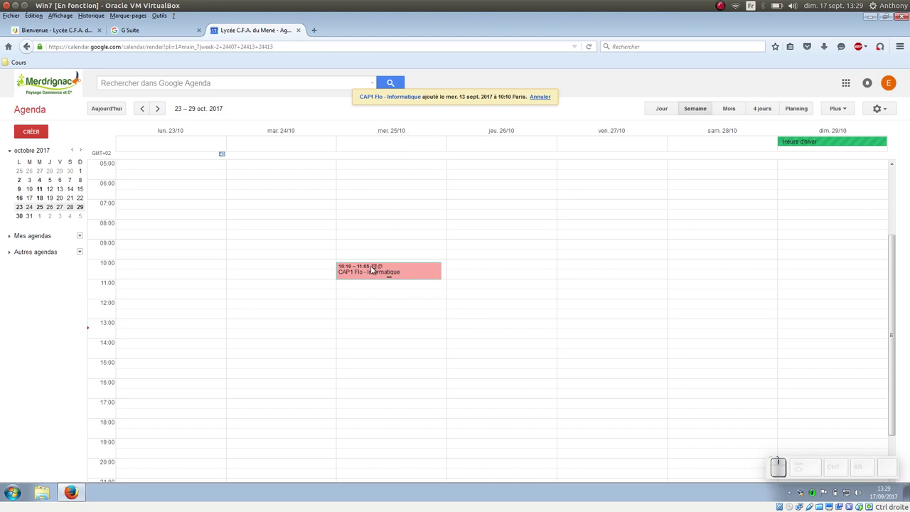
Step: Delete the 25 October occurrence with Supprimer, choosing 'Uniquement cet événement'
{"action": "left_click", "coordinate": [368, 275]}
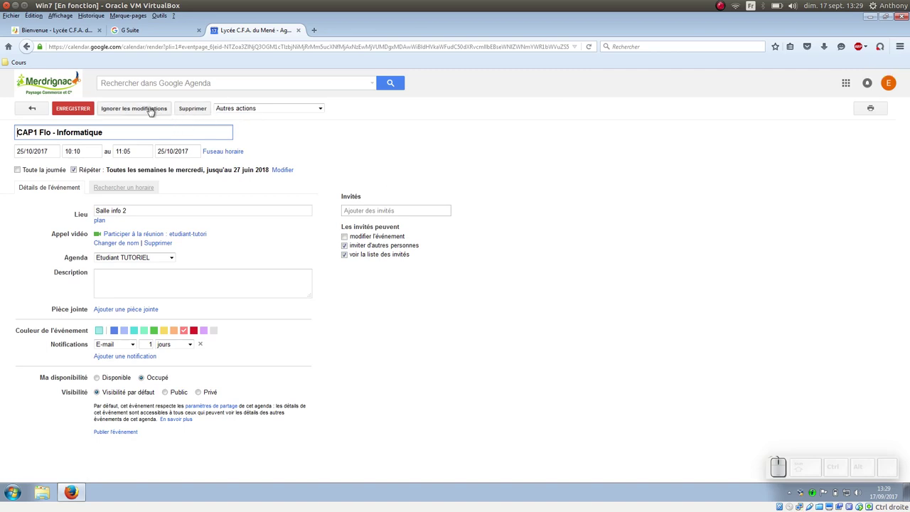
{"action": "left_click", "coordinate": [189, 113]}
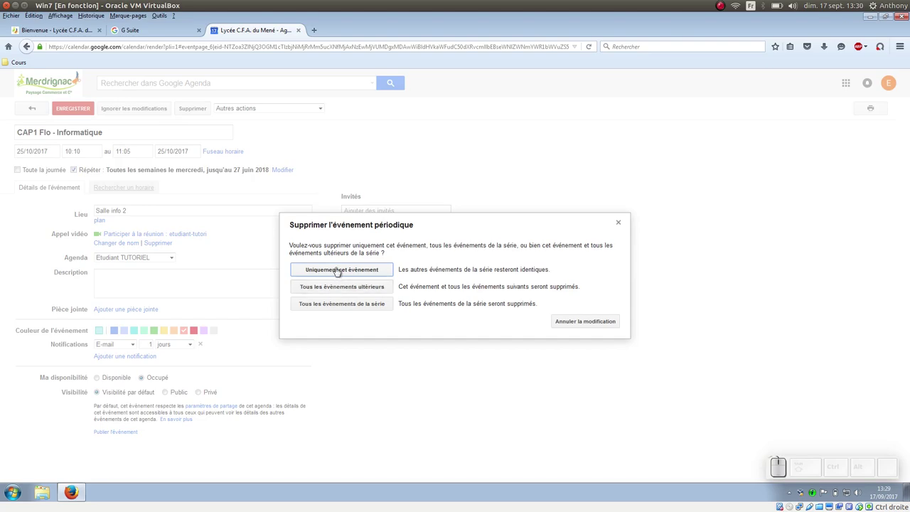
{"action": "left_click", "coordinate": [339, 272]}
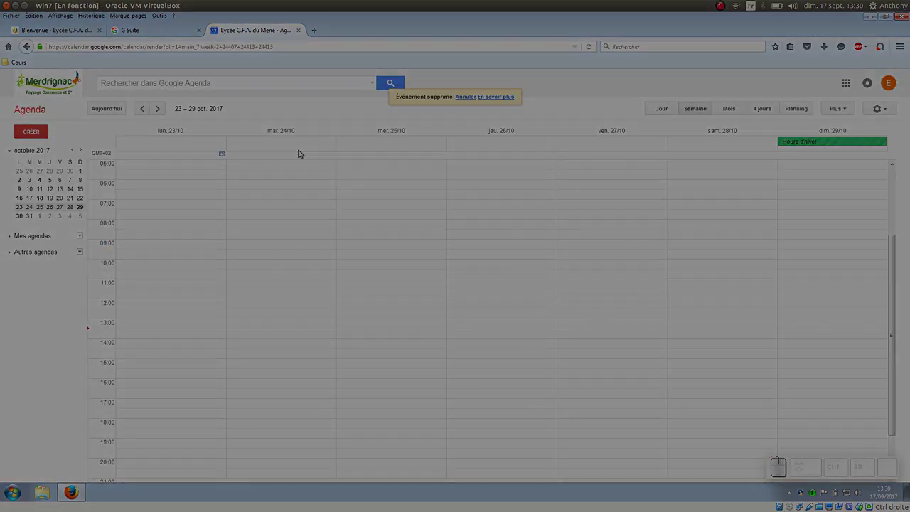